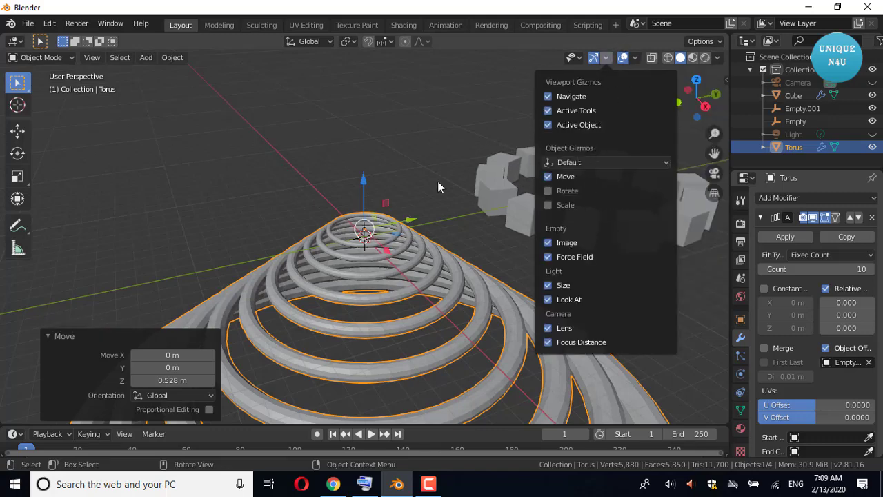
Dismiss the gizmo settings and scale the torus cone up to a wider size.
click(370, 184)
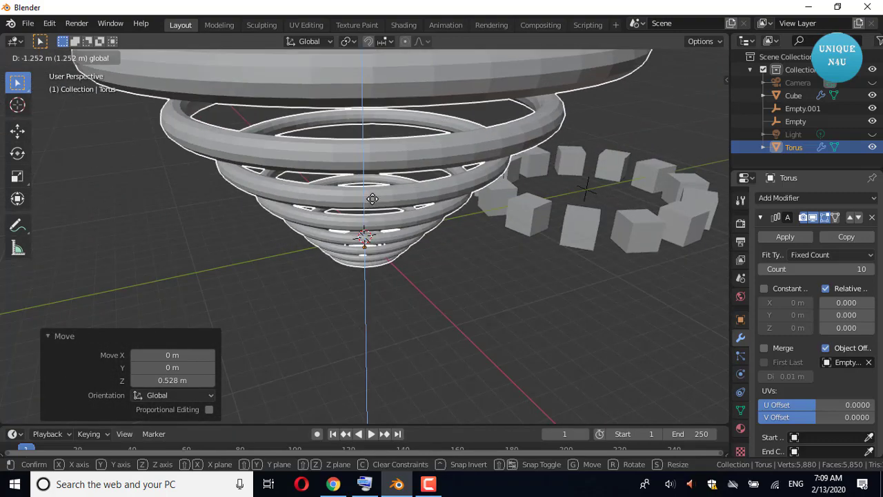
scroll(down, 3)
scroll(down, 3)
key(s)
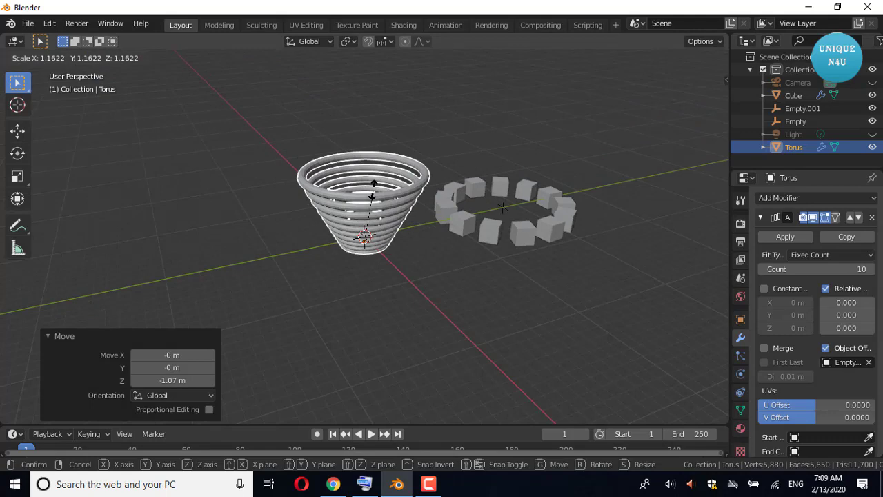
click(410, 259)
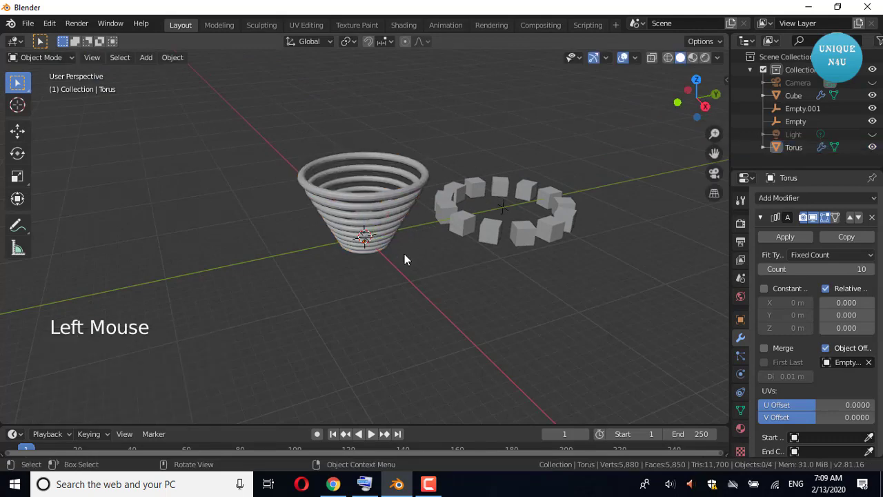
Squash the torus cone along Y into a flatter, flaring bowl shape.
scroll(up, 3)
click(389, 237)
key(s)
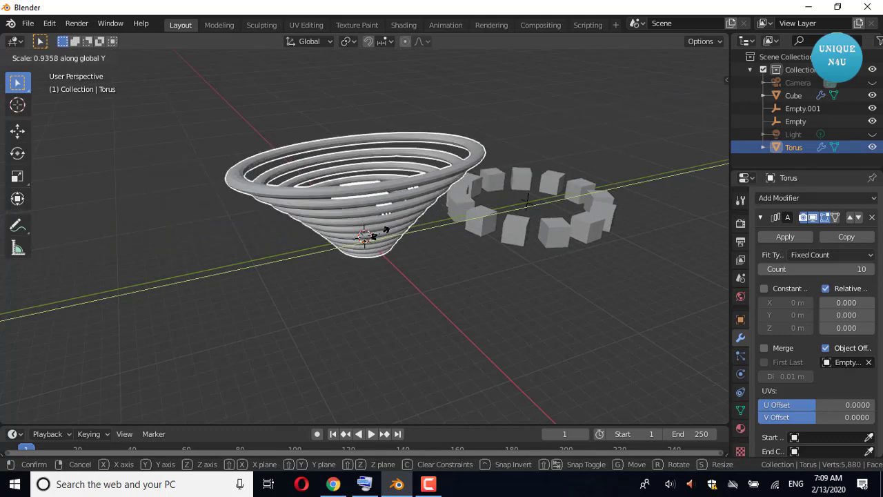
click(495, 292)
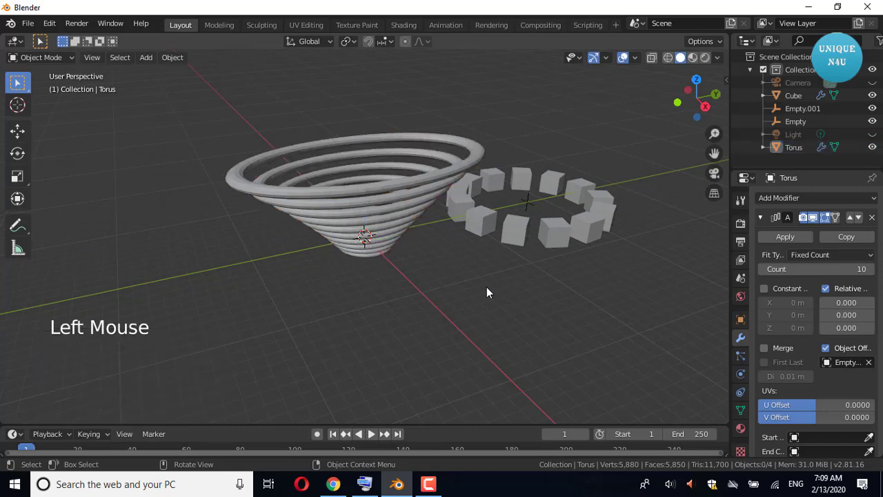
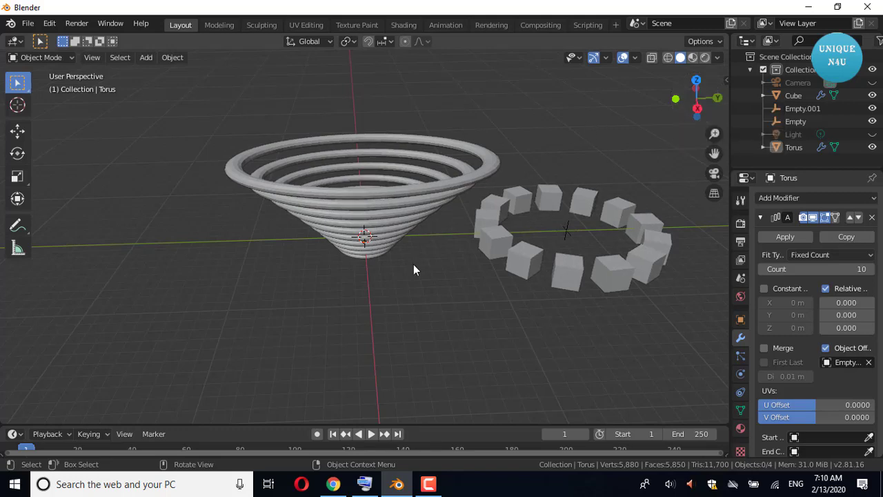
Move the torus and its empty to the left, then add a new cube at the world origin.
click(420, 279)
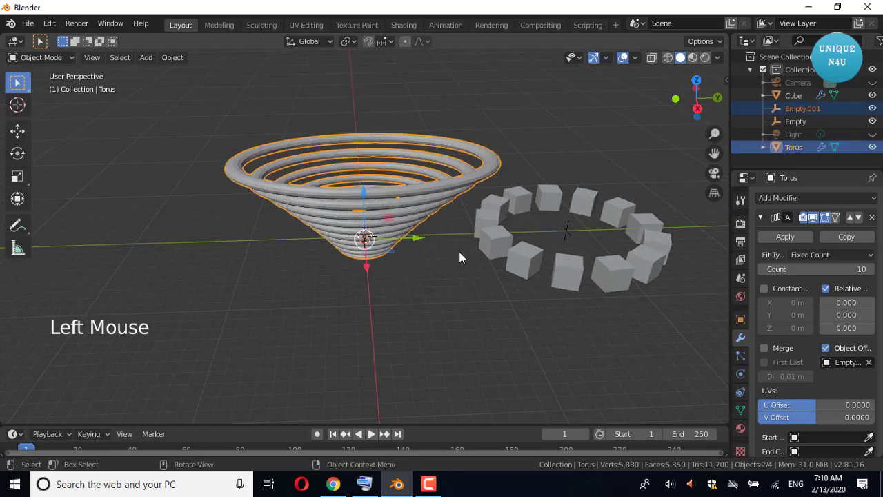
click(424, 244)
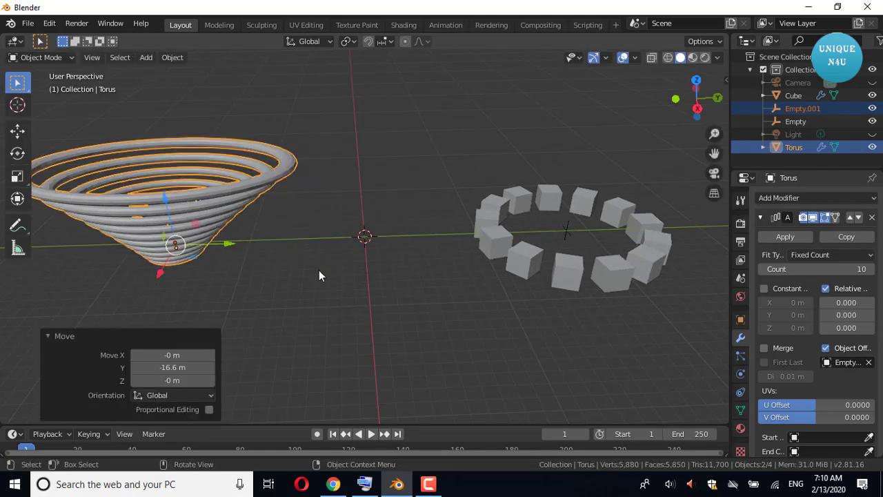
click(321, 276)
click(153, 67)
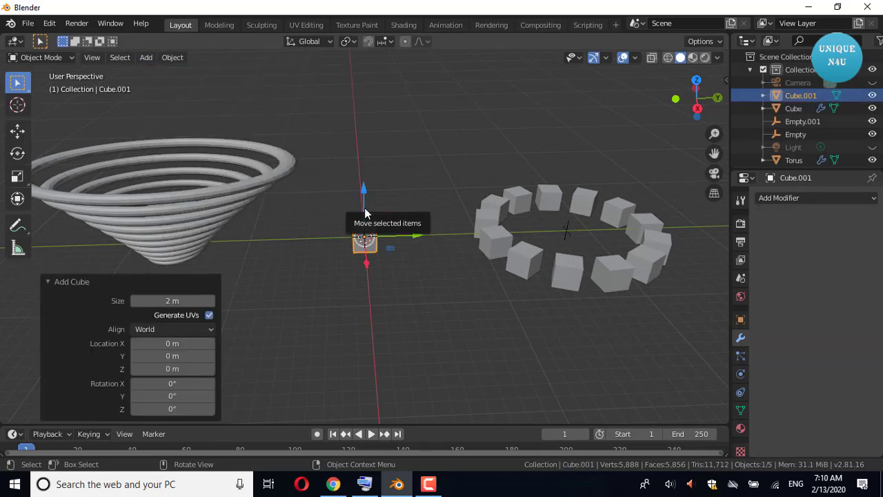
Enlarge Cube.001 and give it a Wireframe modifier of about 0.162 m thickness, applied permanently.
key(s)
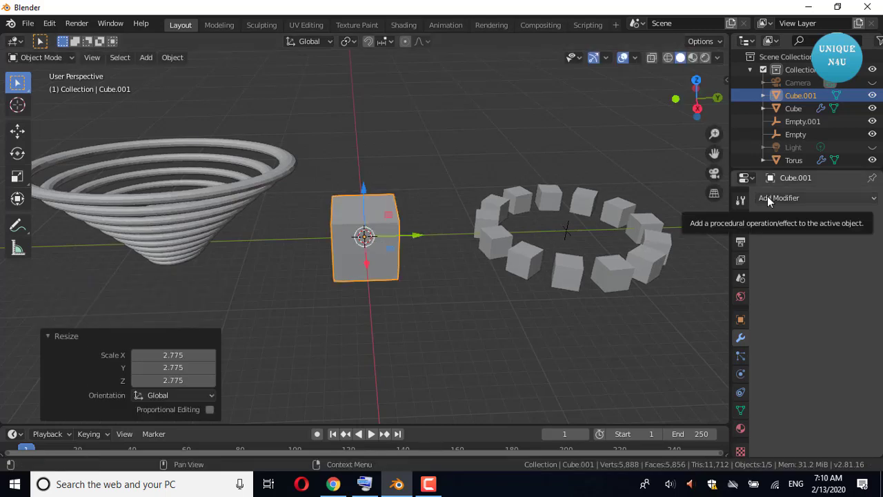
click(769, 201)
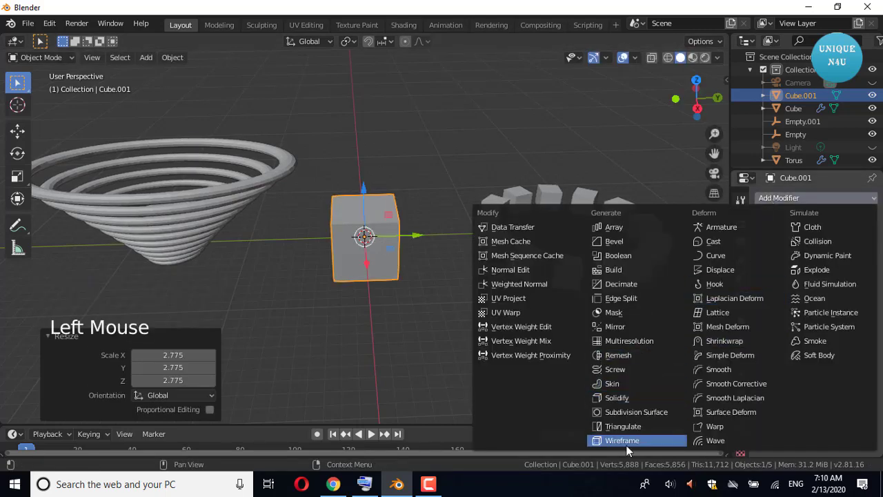
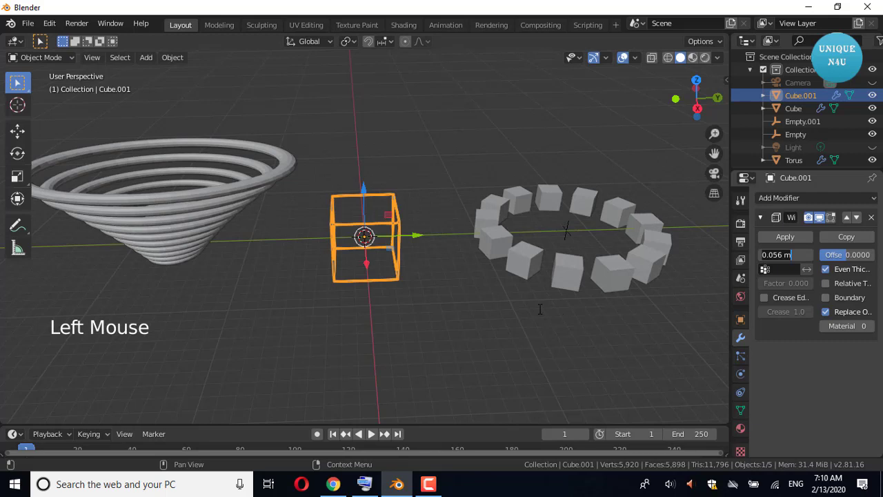
click(440, 316)
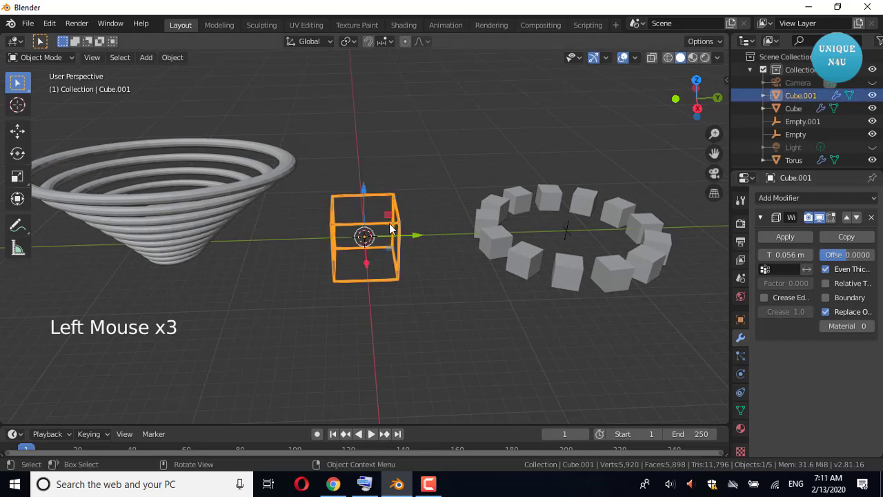
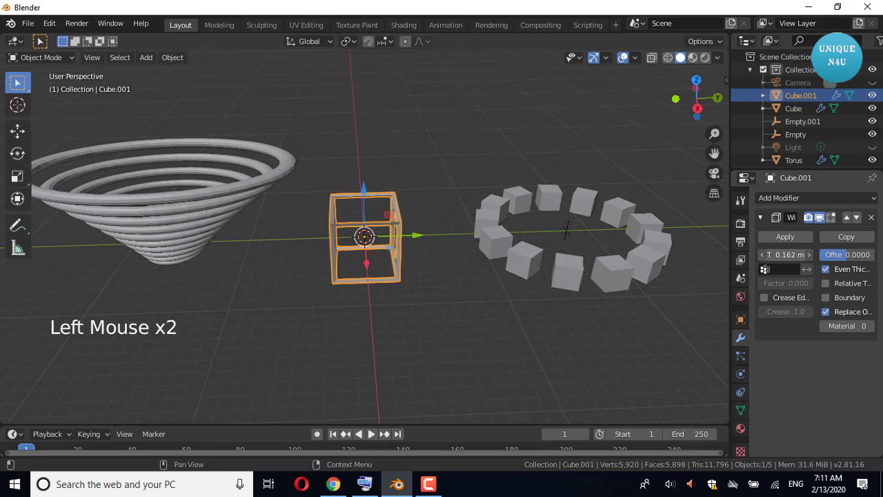
click(781, 243)
click(487, 371)
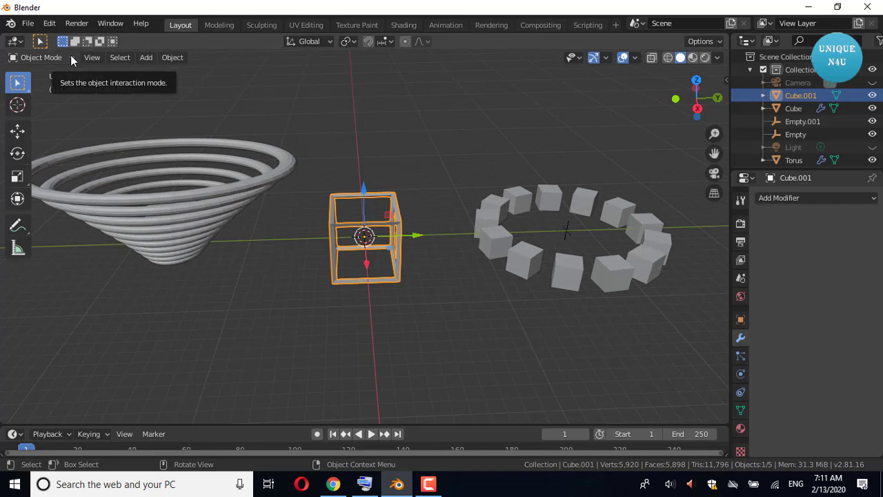
Add an empty, then give the wireframe cube an Array modifier using that empty as Object Offset.
click(150, 58)
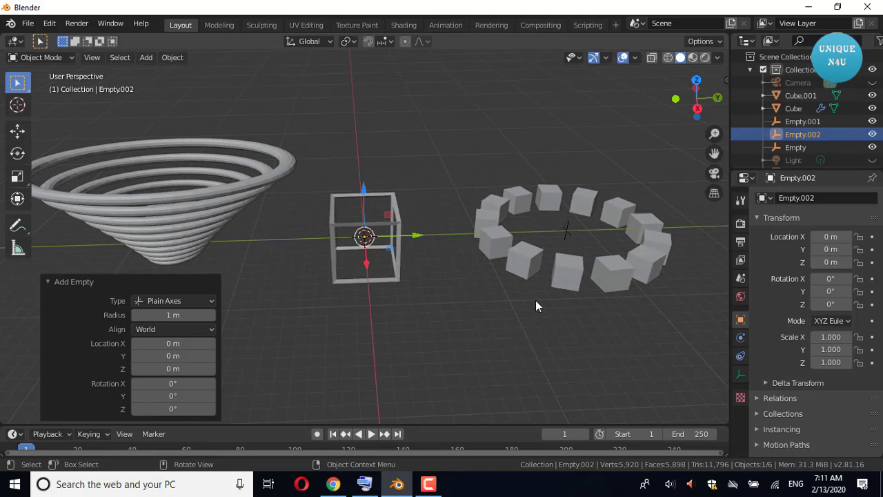
click(401, 276)
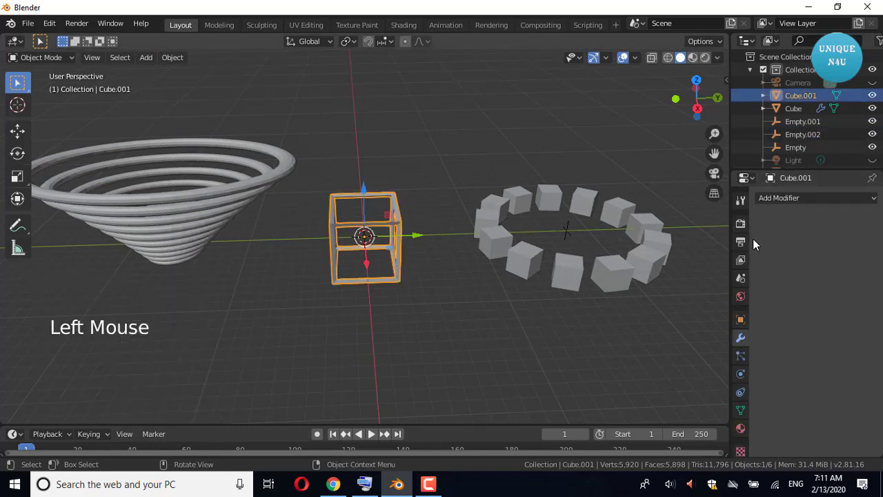
click(792, 206)
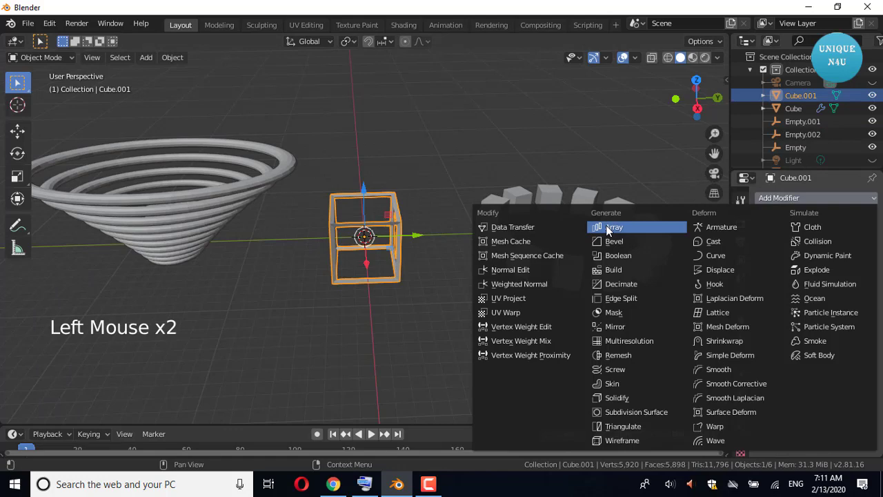
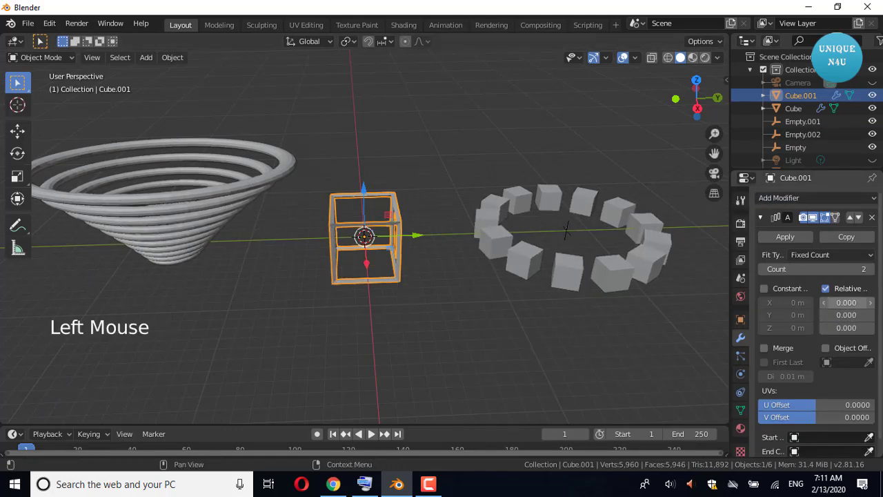
click(844, 352)
click(832, 367)
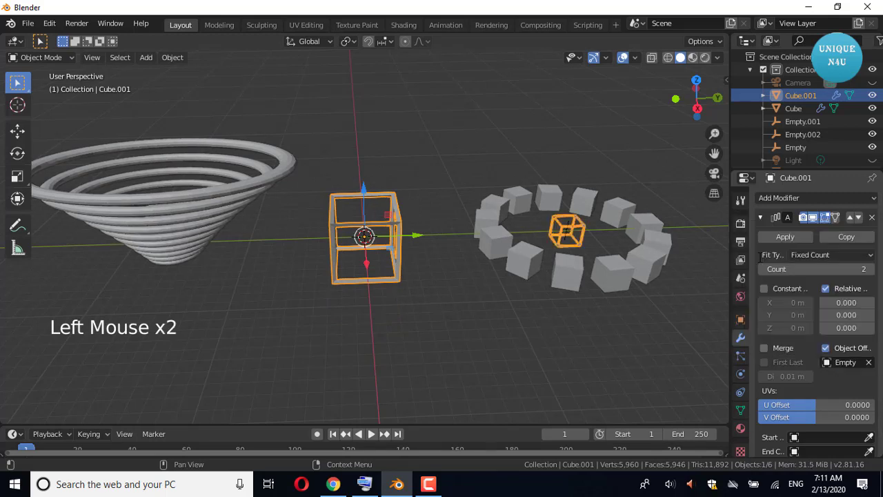
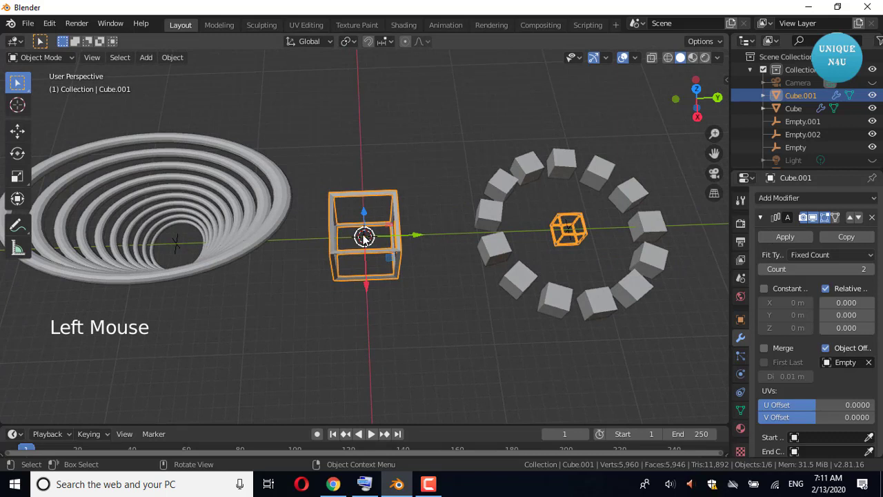
Adjust the offset object field and resize in the viewport to position the arrayed copies.
click(832, 365)
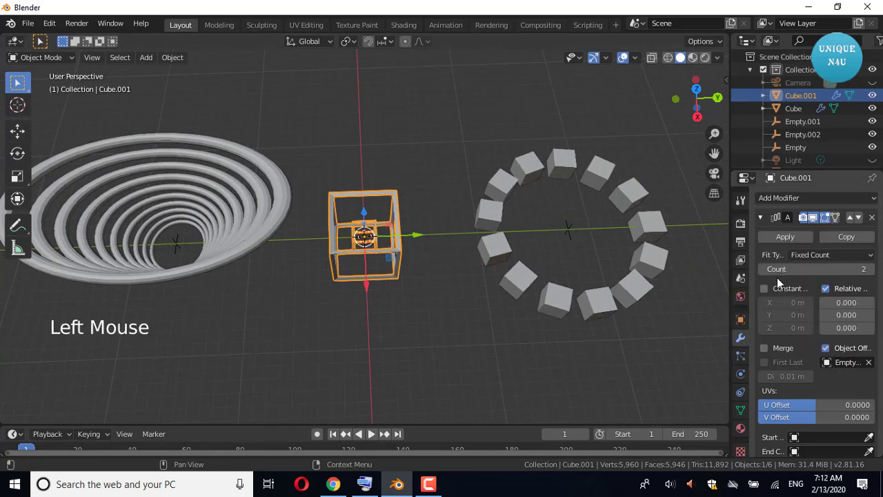
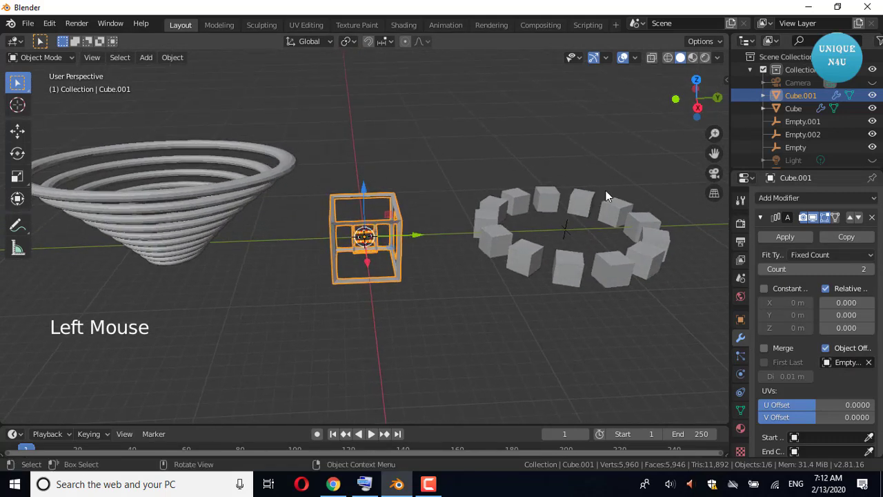
key(s)
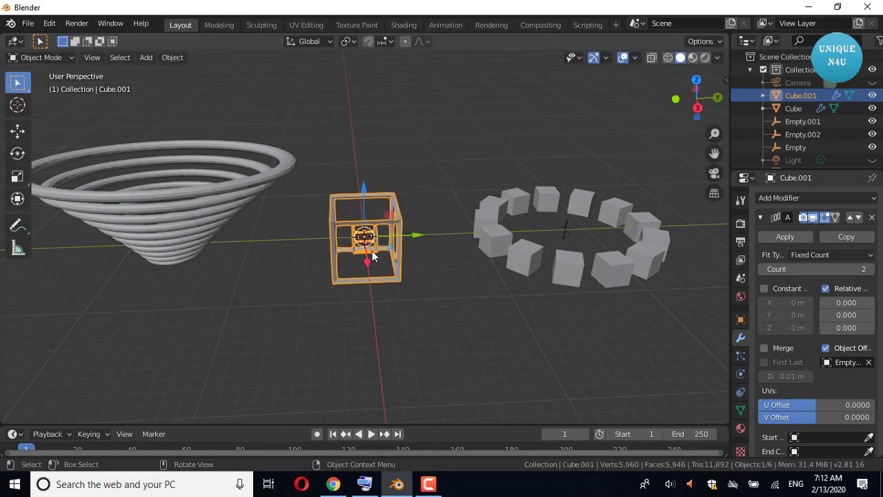
click(435, 282)
click(380, 255)
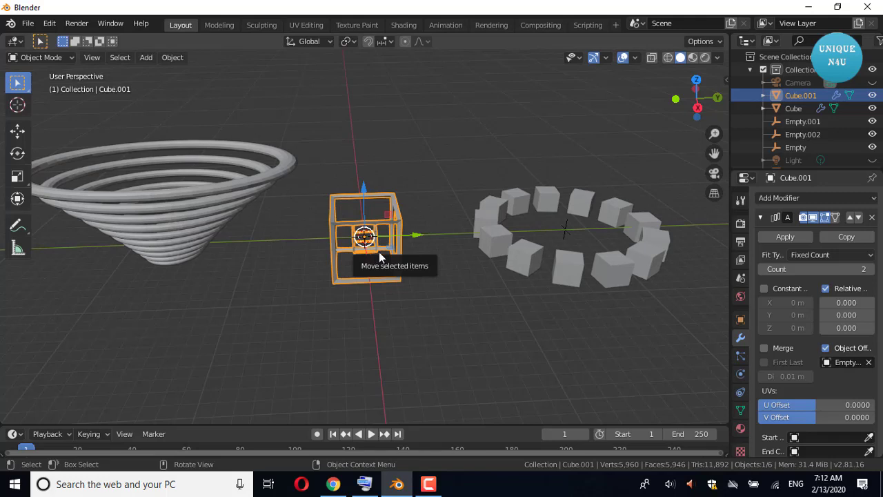
Scale up Empty.002 and raise the Array count to 16, forming a tunnel of nested wireframe cubes.
click(599, 333)
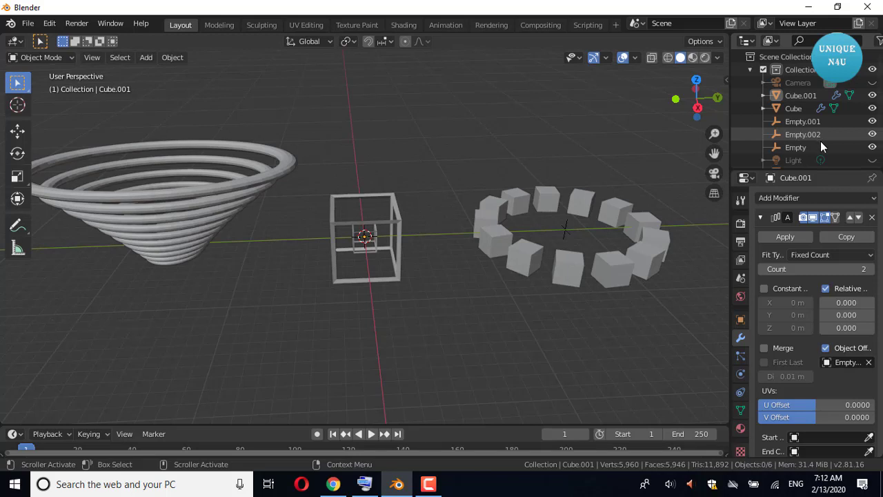
click(826, 143)
key(s)
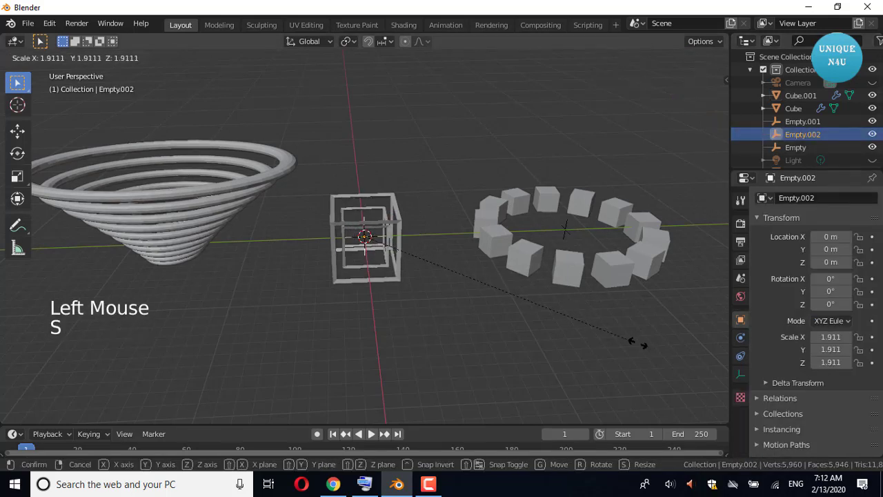
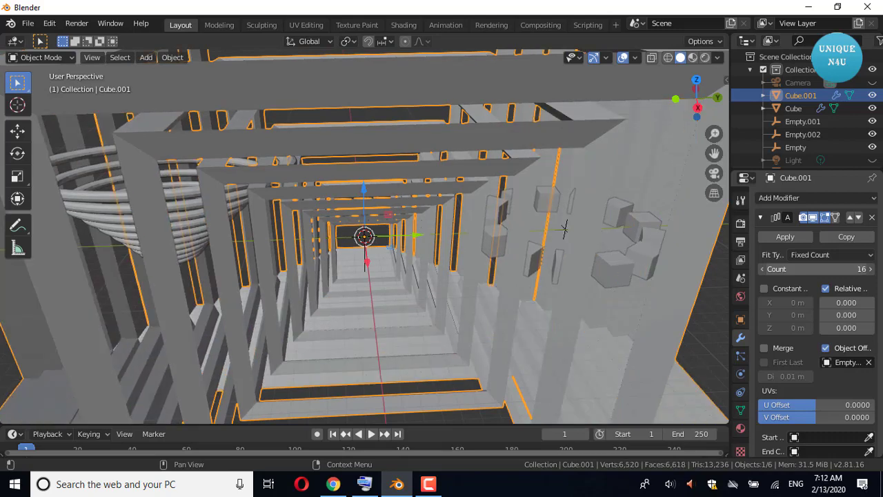
scroll(down, 3)
scroll(up, 3)
scroll(up, 3)
scroll(up, 3)
Scale the whole cube tunnel up to about 4.01.
key(s)
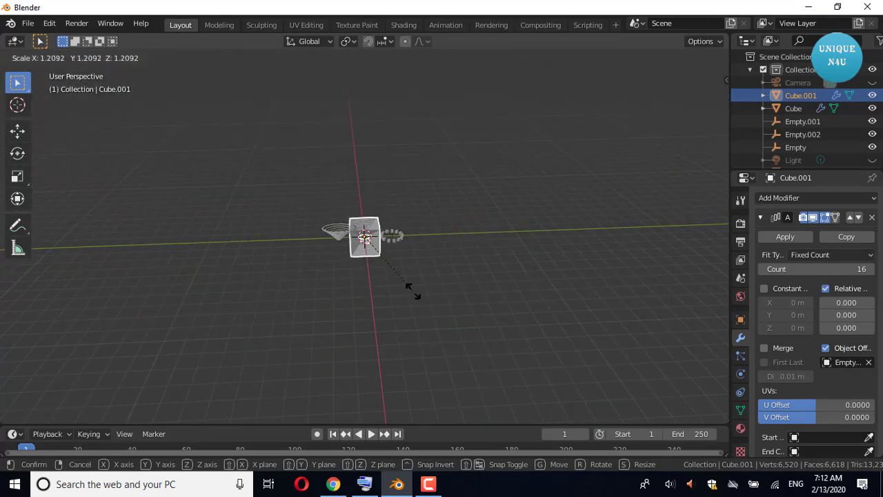
scroll(up, 3)
scroll(up, 3)
click(510, 332)
click(422, 301)
key(s)
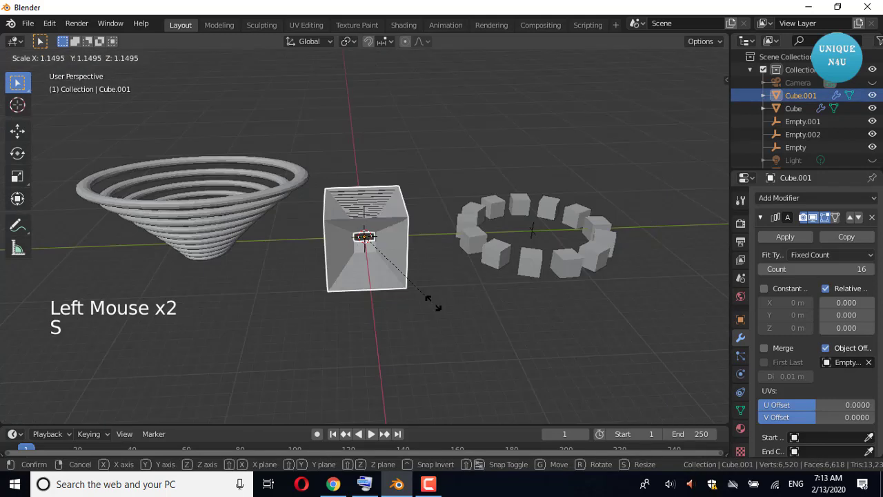
scroll(up, 3)
click(467, 329)
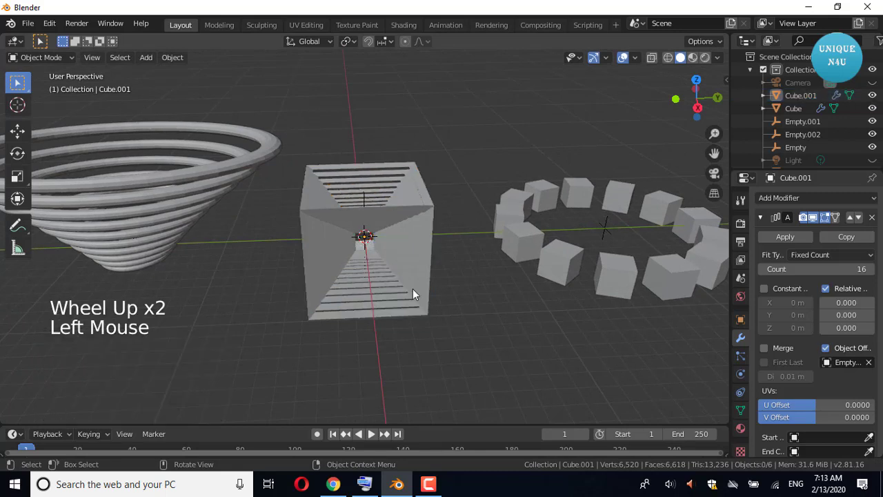
Set Cube.001's Rotation Z to 9.6° so the nested frames twist, then deselect it.
click(412, 289)
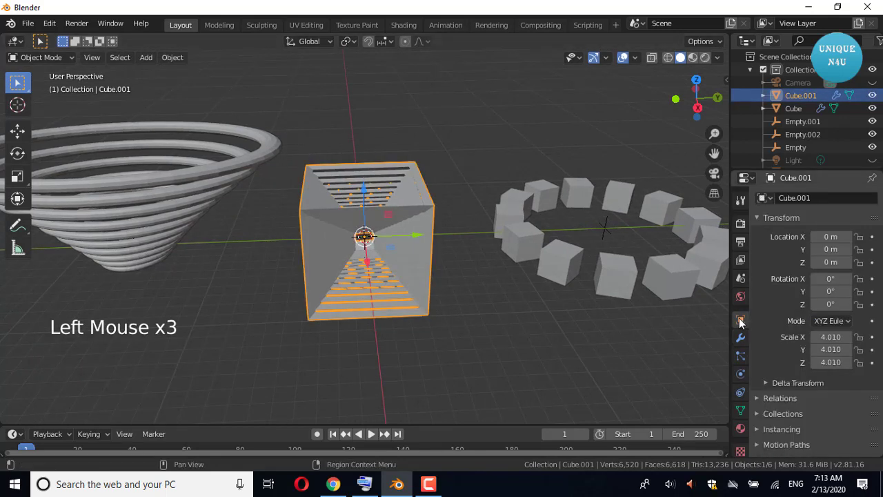
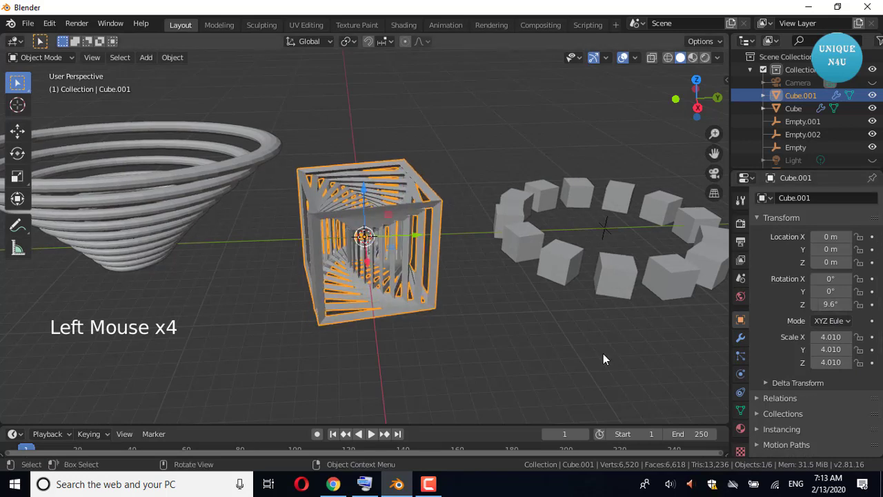
click(589, 366)
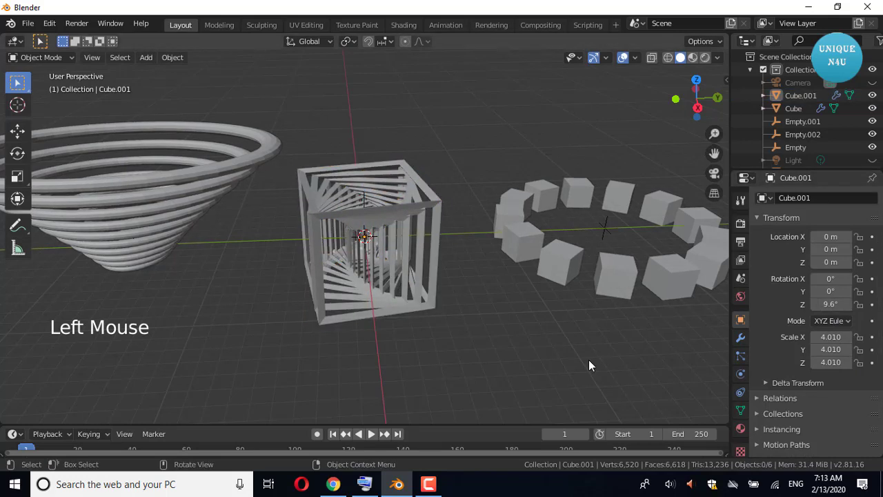